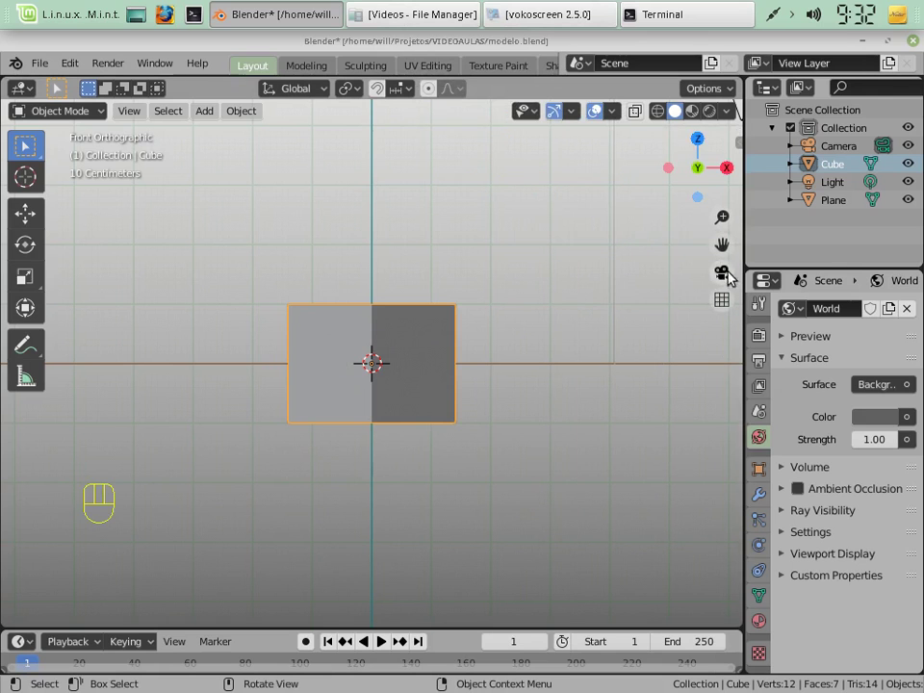
Move the cube straight up along the Z axis so it sits above the plane.
click(834, 212)
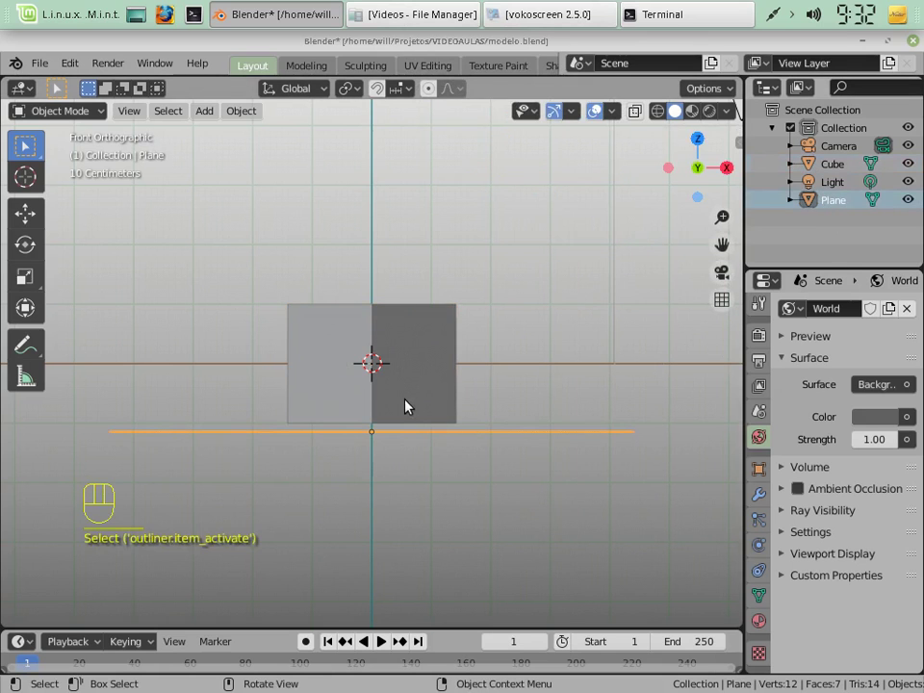
click(410, 402)
key(g)
key(z)
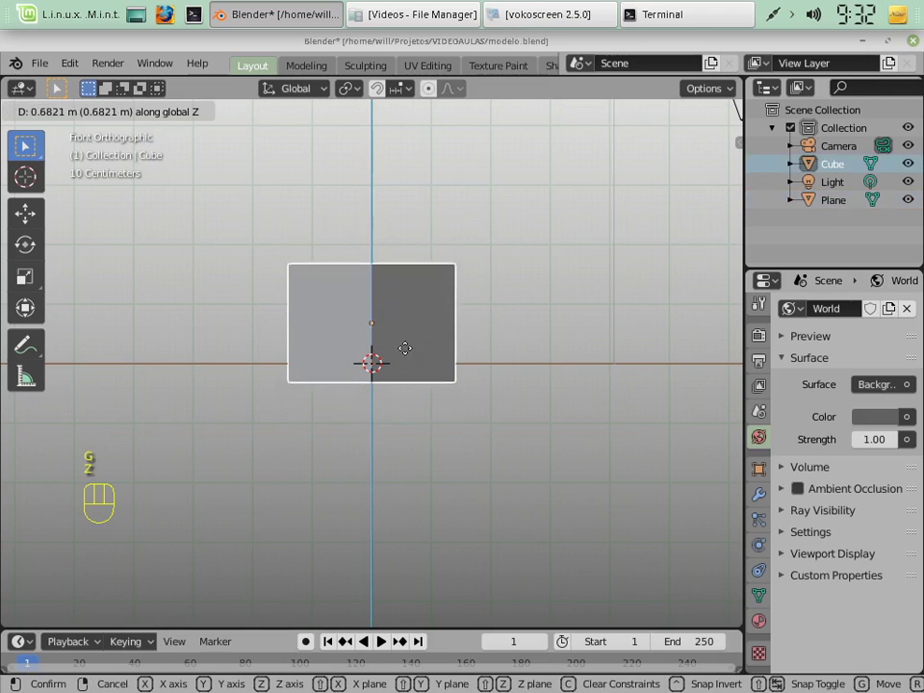
click(401, 234)
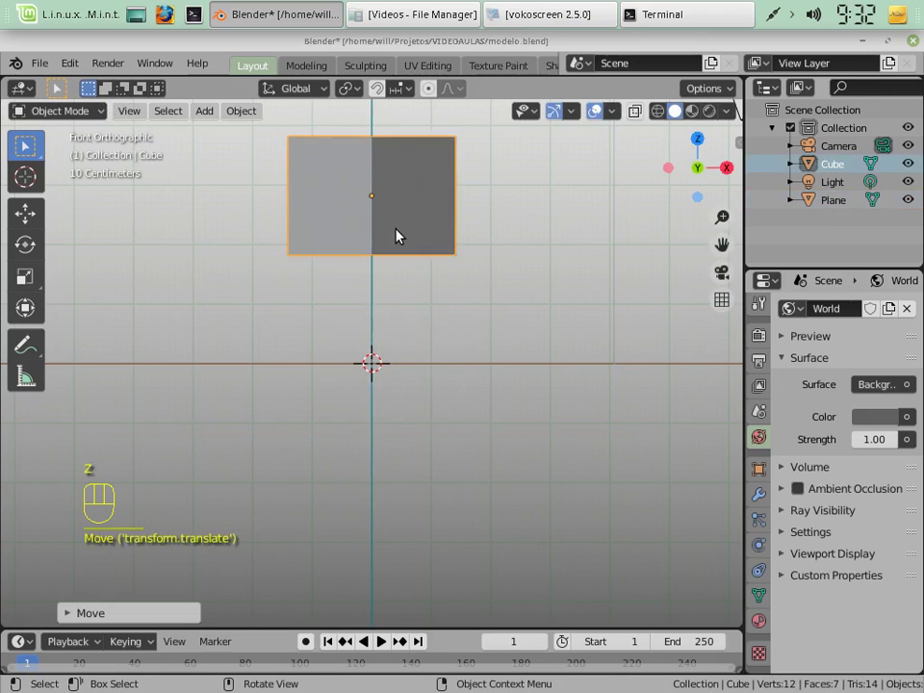
Switch to camera view and select the plane to show its properties.
key(KP_0)
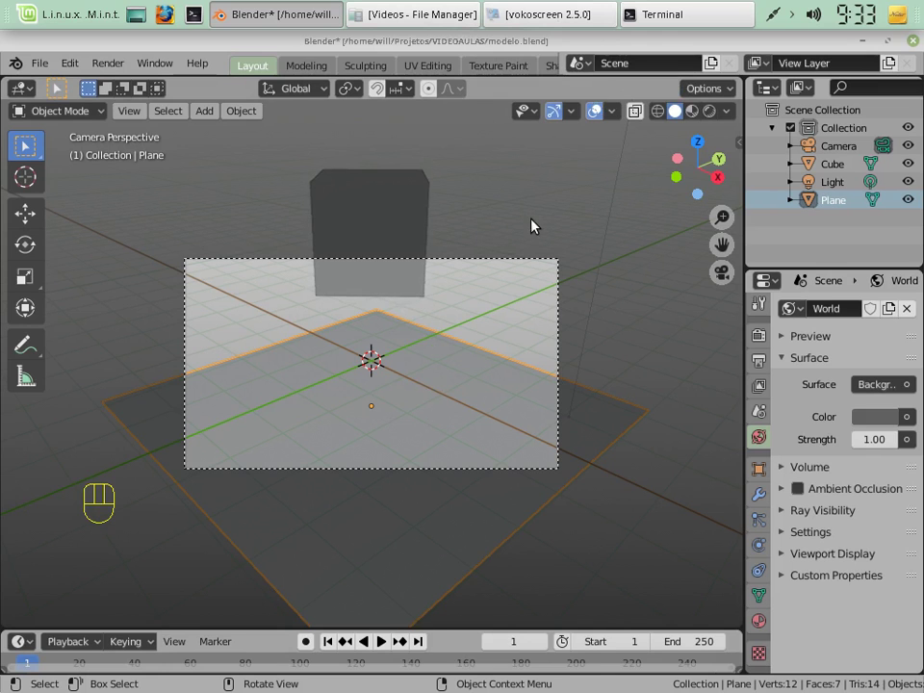
click(802, 404)
click(795, 407)
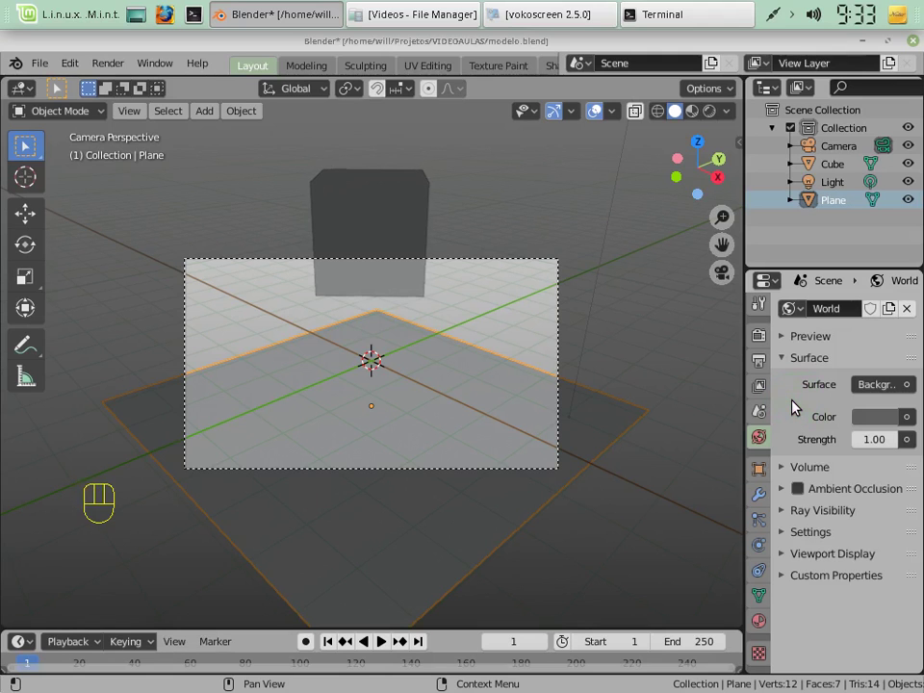
click(796, 407)
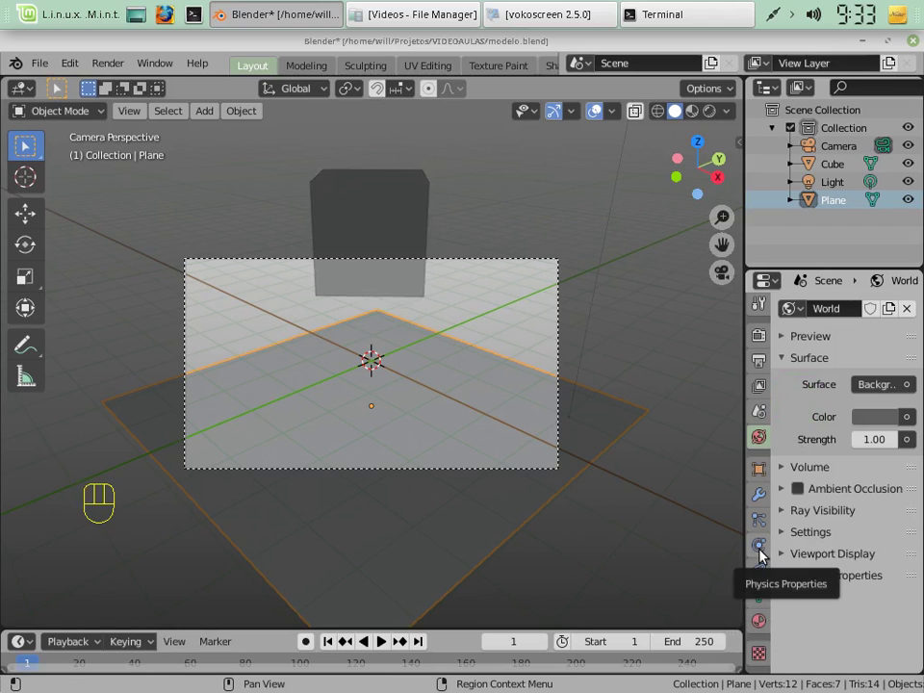
Show the plane's Physics Properties listing the physics types that can be enabled.
click(767, 553)
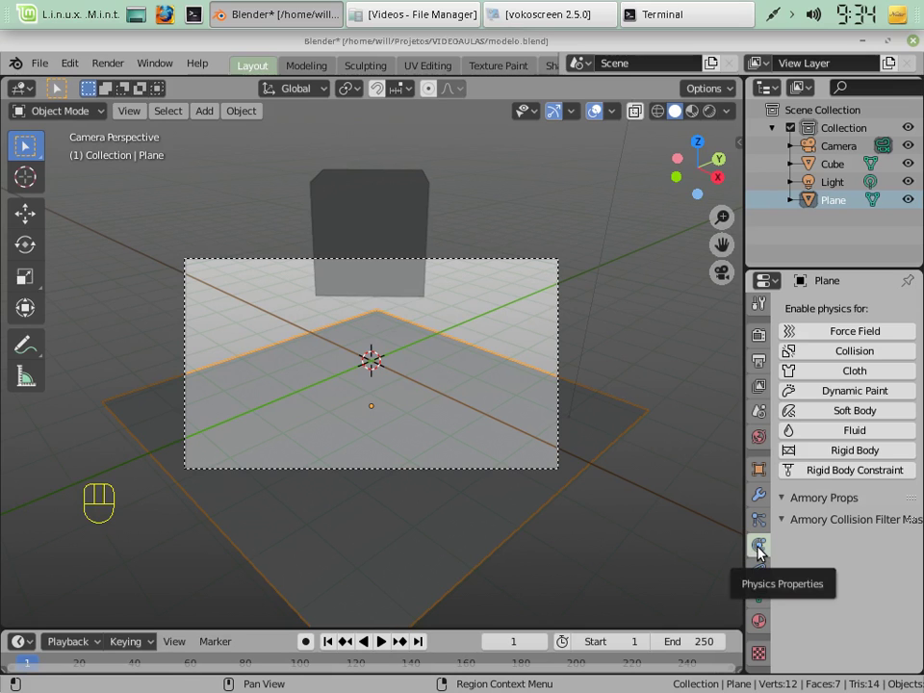
click(764, 554)
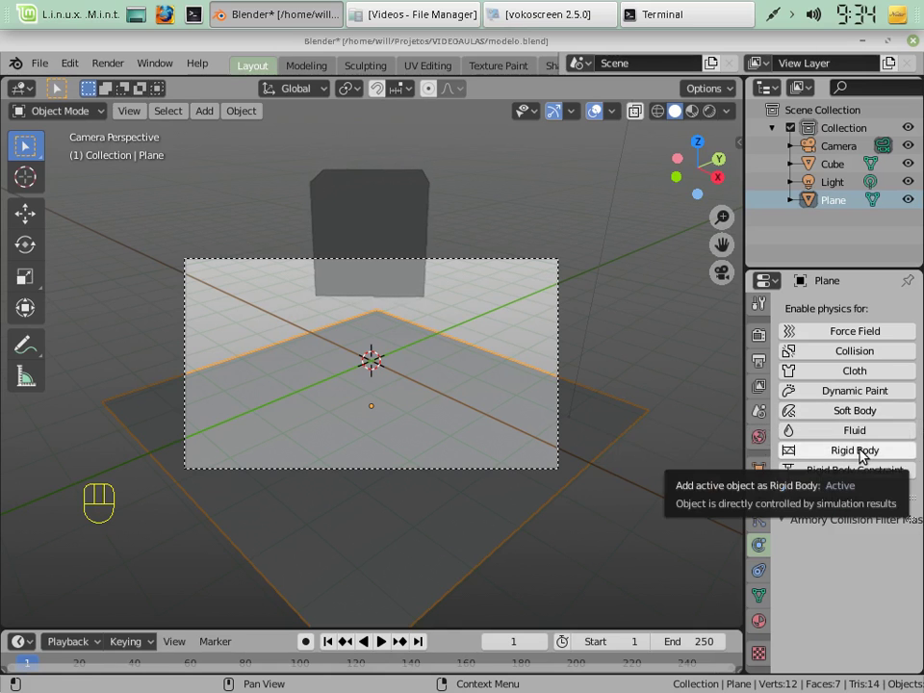
click(864, 454)
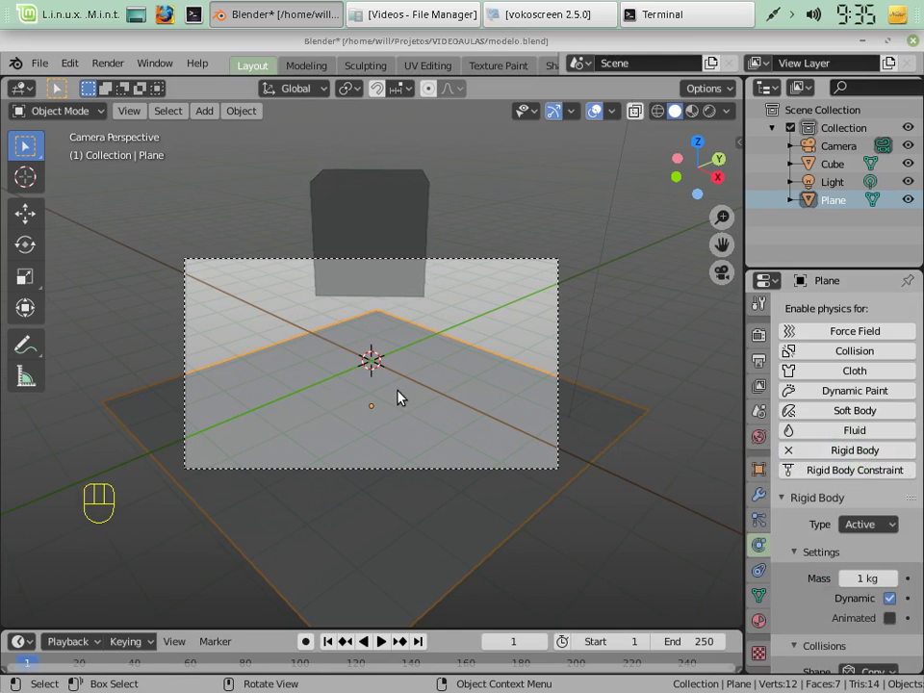
key(F5)
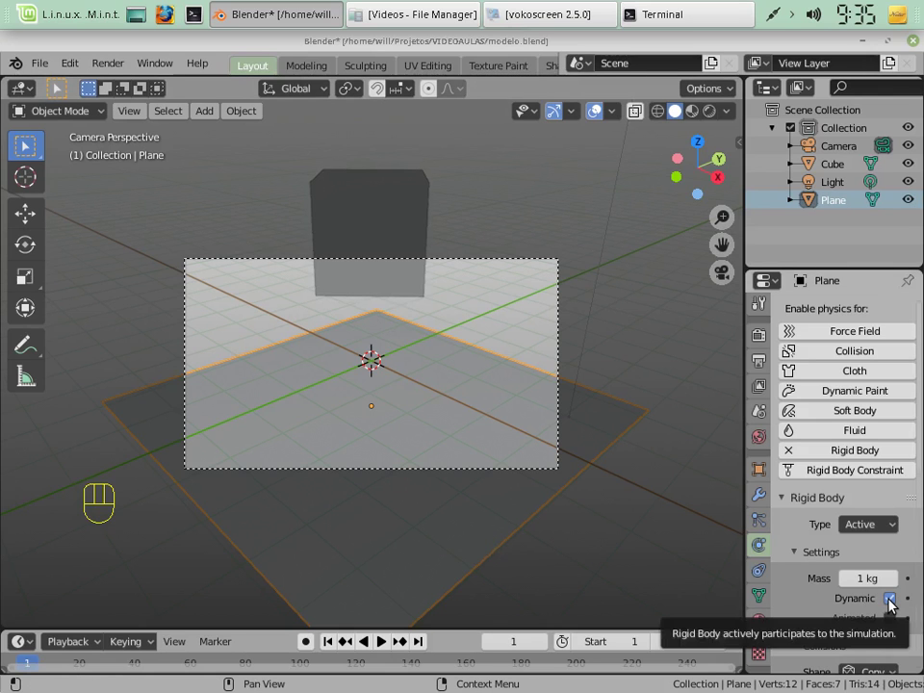
Uncheck the plane's Dynamic, run the scene in the Armory player, then select the cube.
click(896, 603)
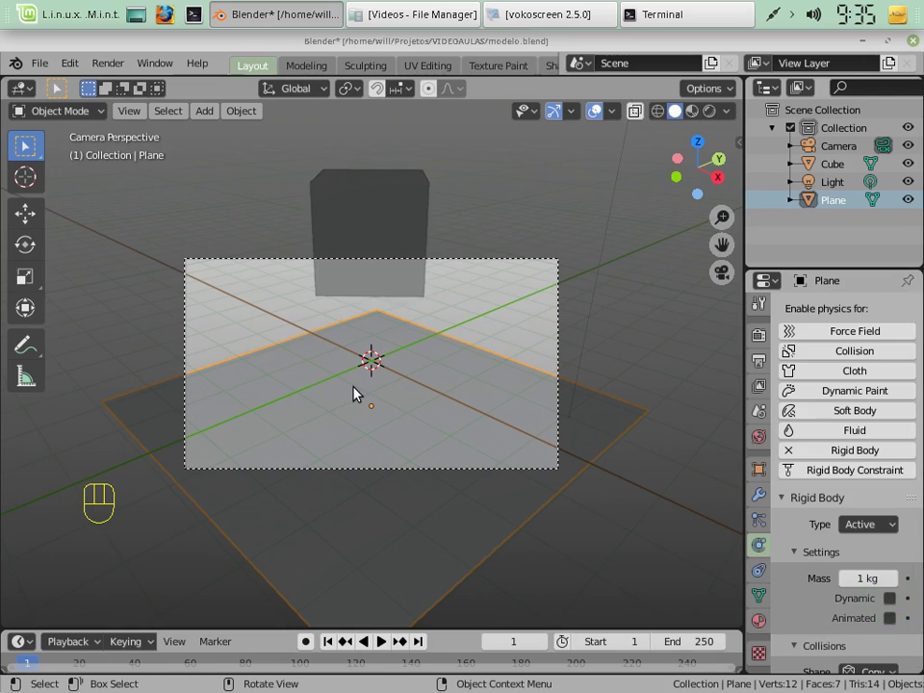
key(F5)
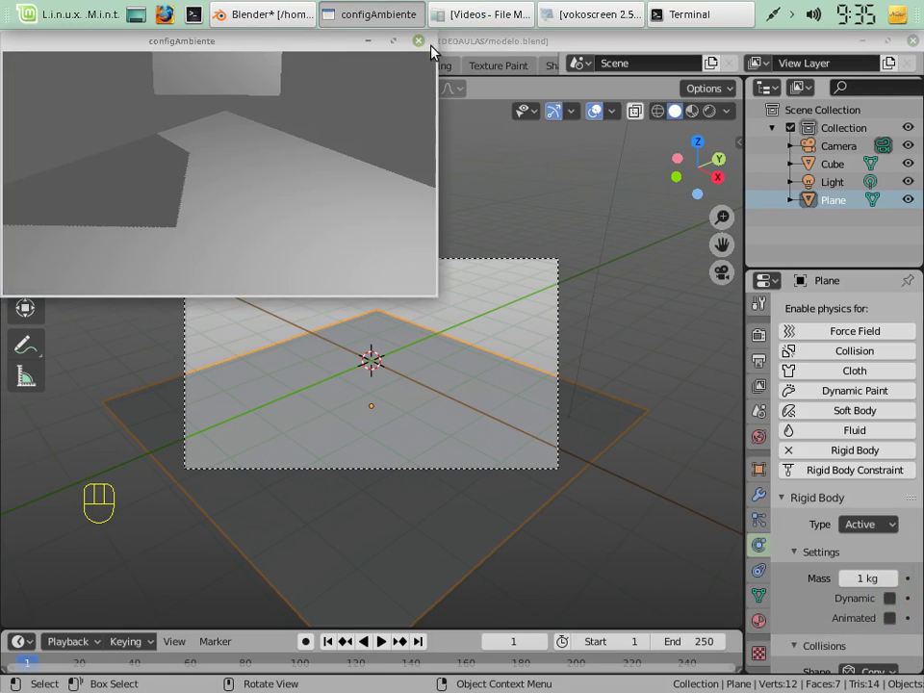
click(381, 279)
click(847, 456)
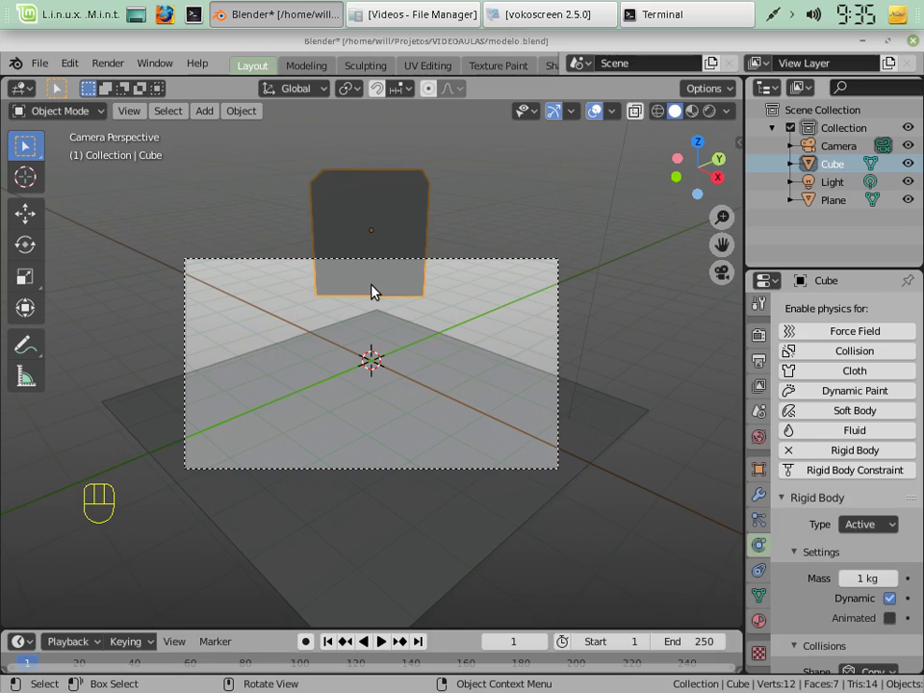
key(F5)
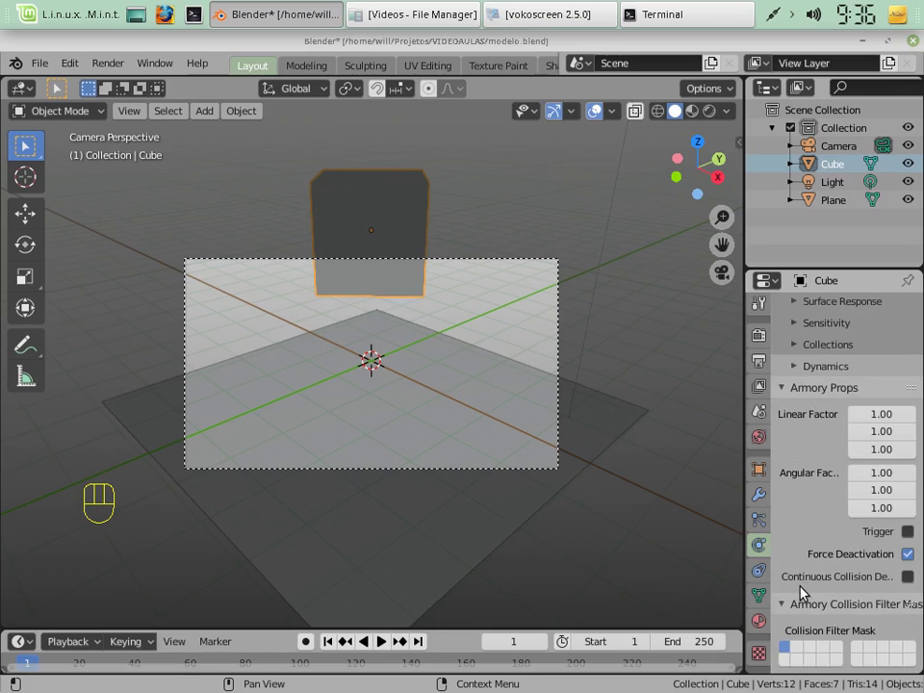
Collapse the cube's Armory Props panel and start moving the cube along the Y axis.
click(824, 393)
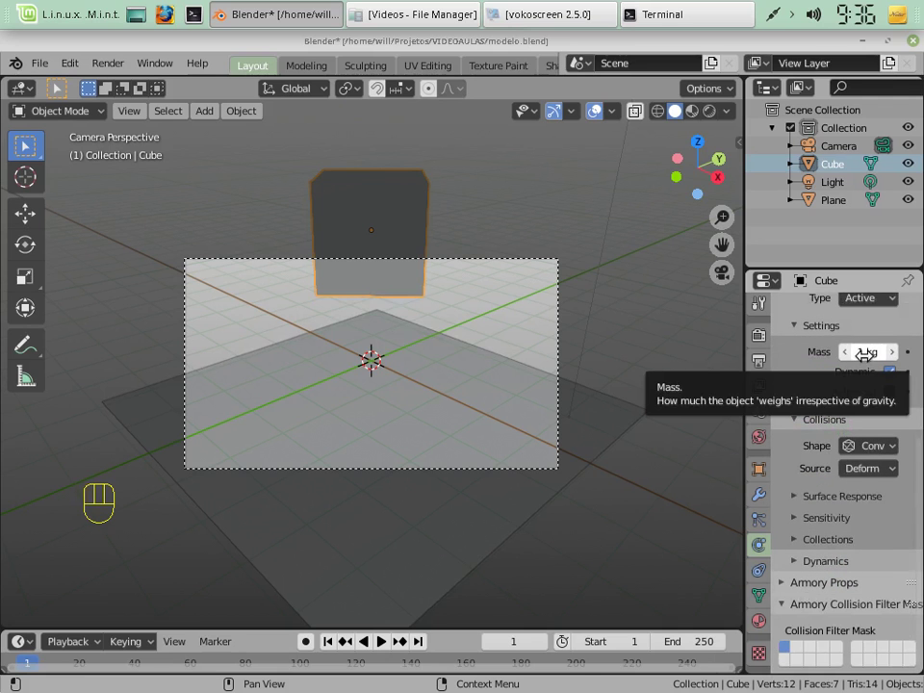
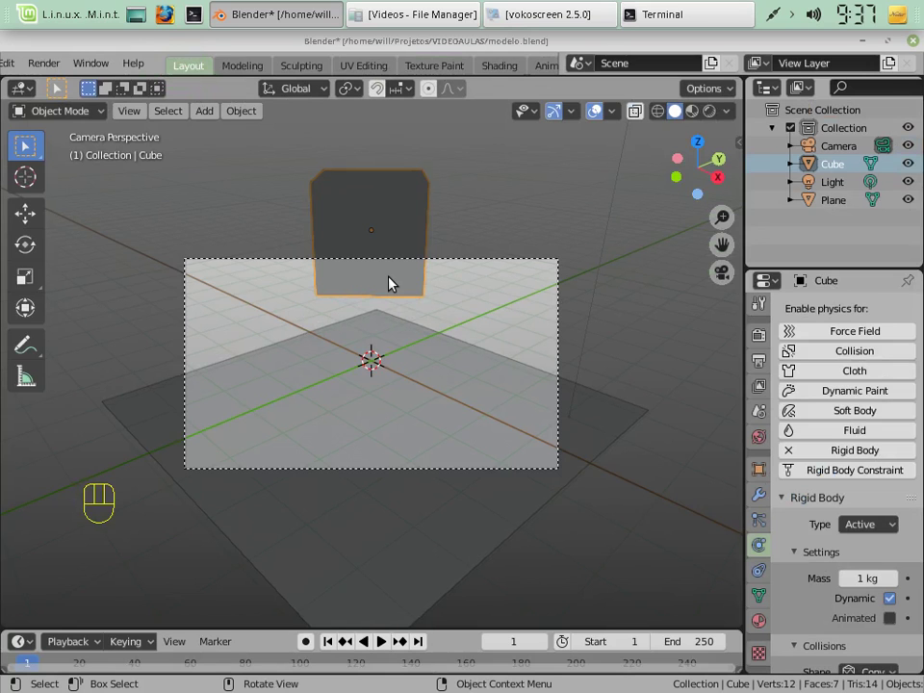
key(g)
key(y)
key(y)
key(y)
key(y)
key(y)
key(y)
key(y)
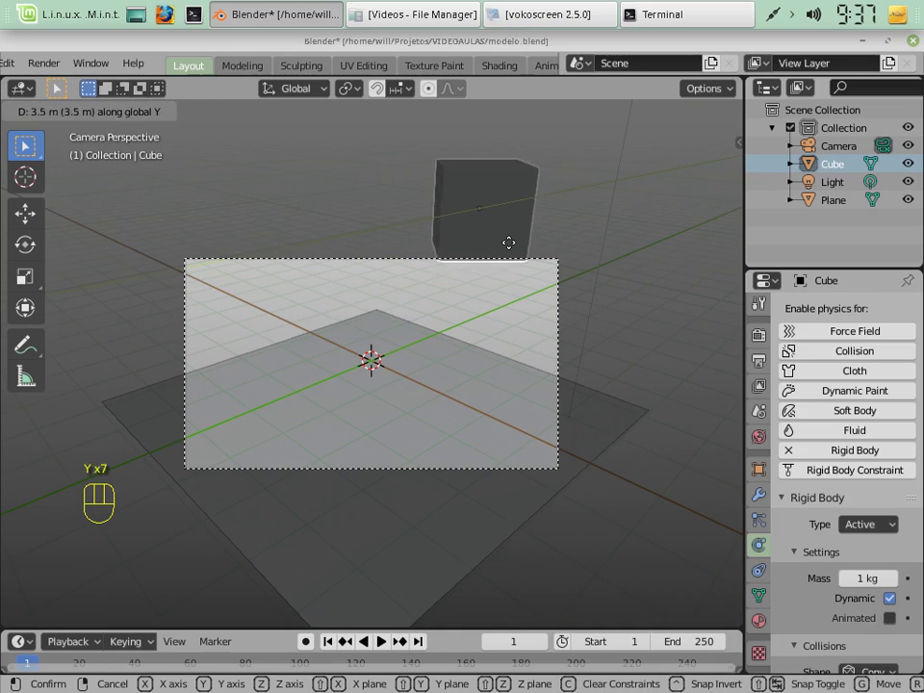
key(Escape)
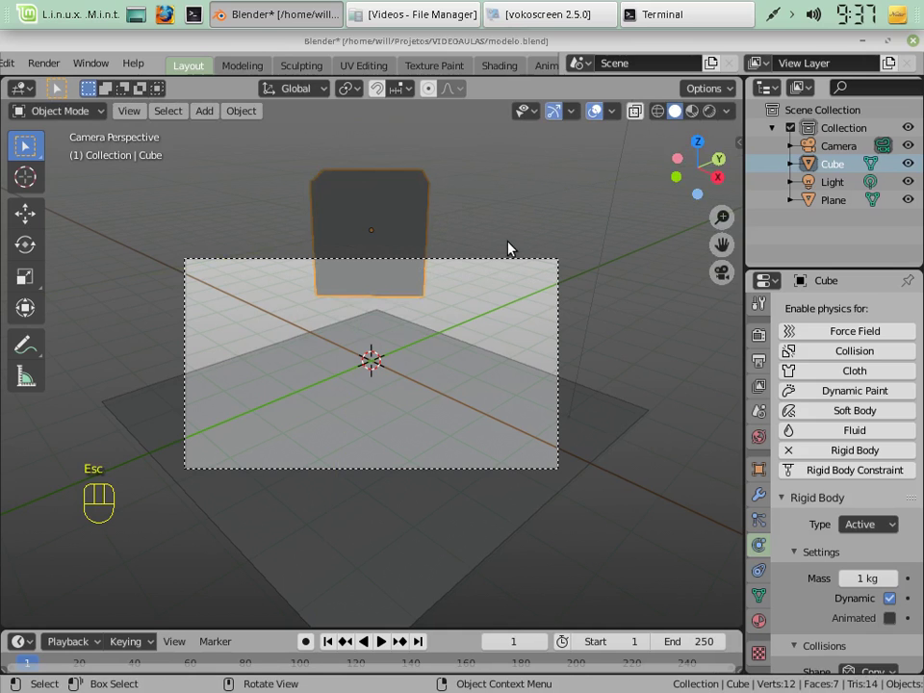
key(g)
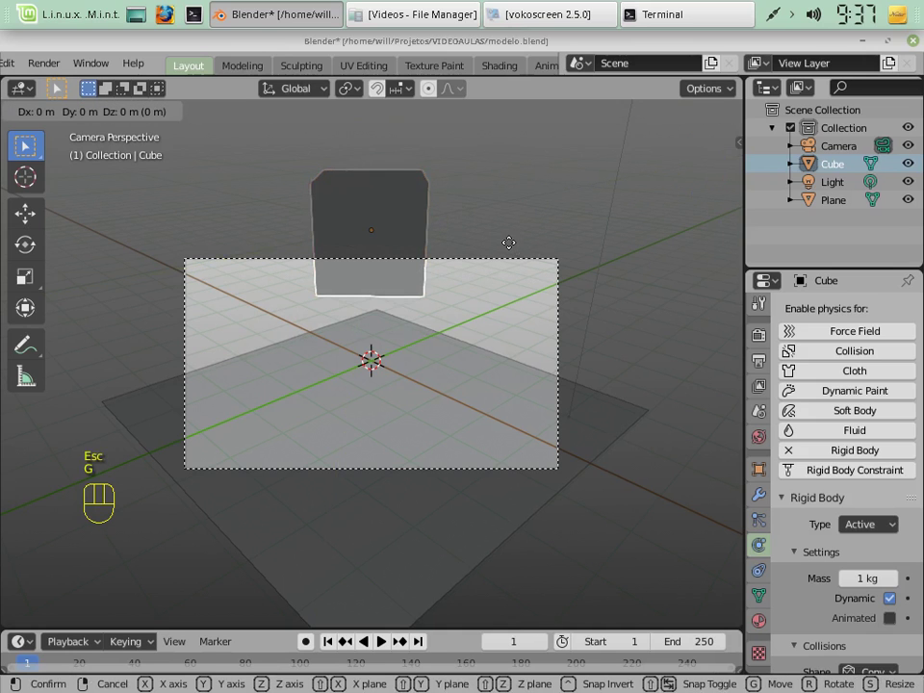
key(x)
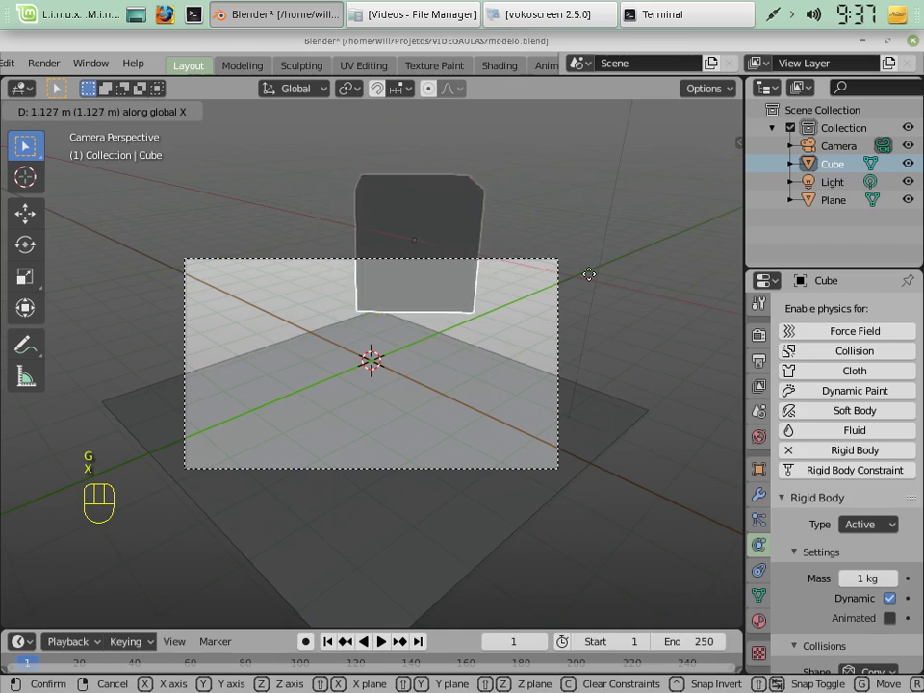
key(Escape)
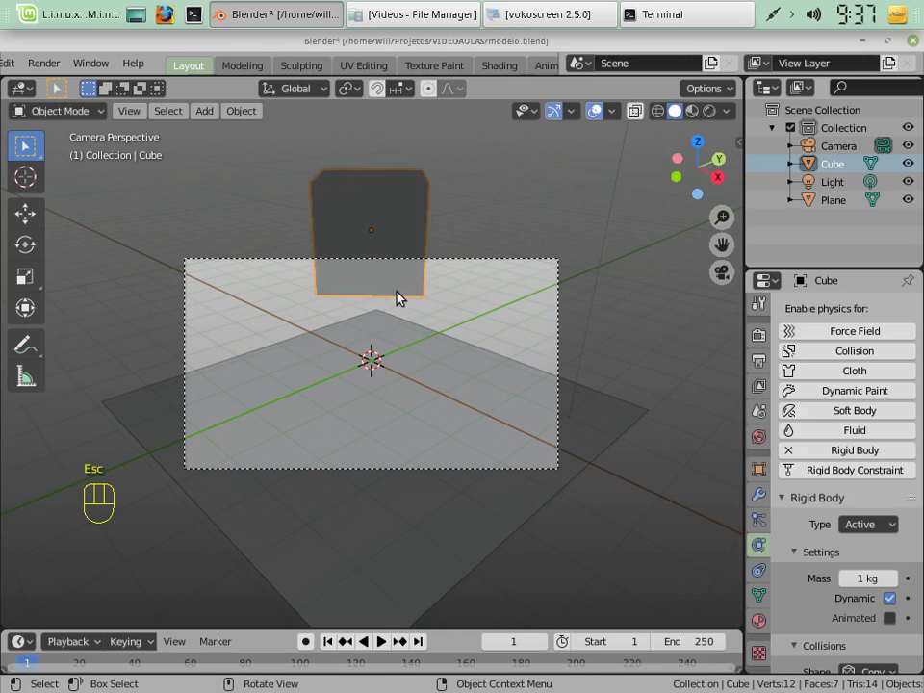
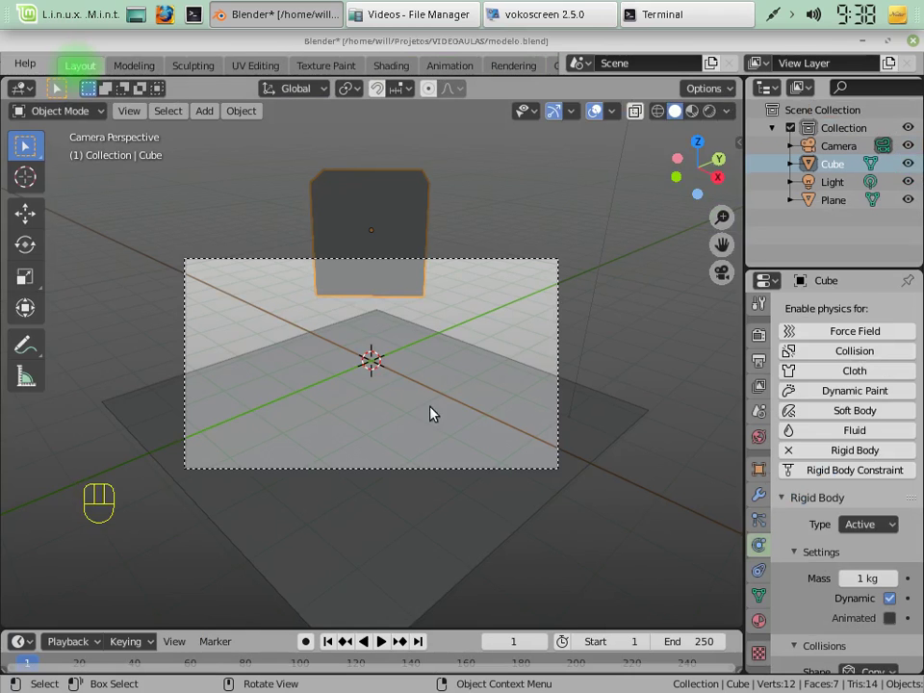
Select the camera and show its lens settings with the 21 mm focal length.
click(508, 463)
click(510, 476)
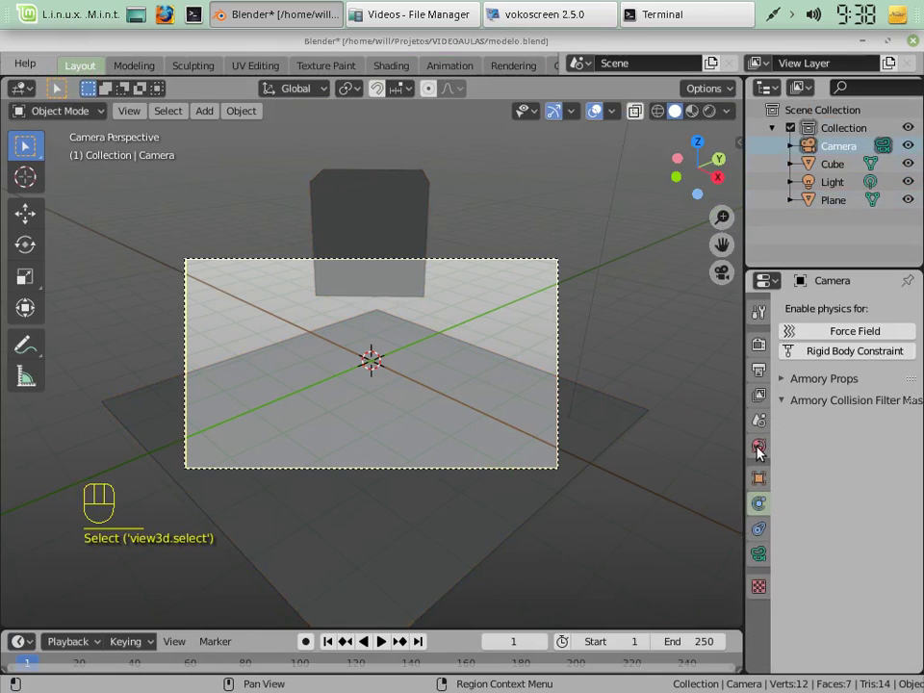
click(757, 565)
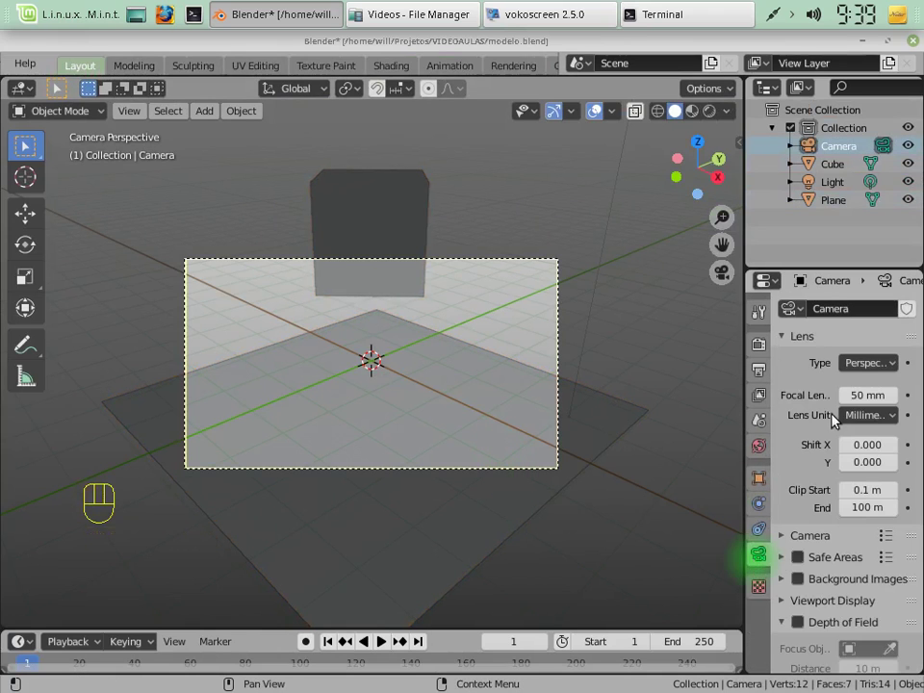
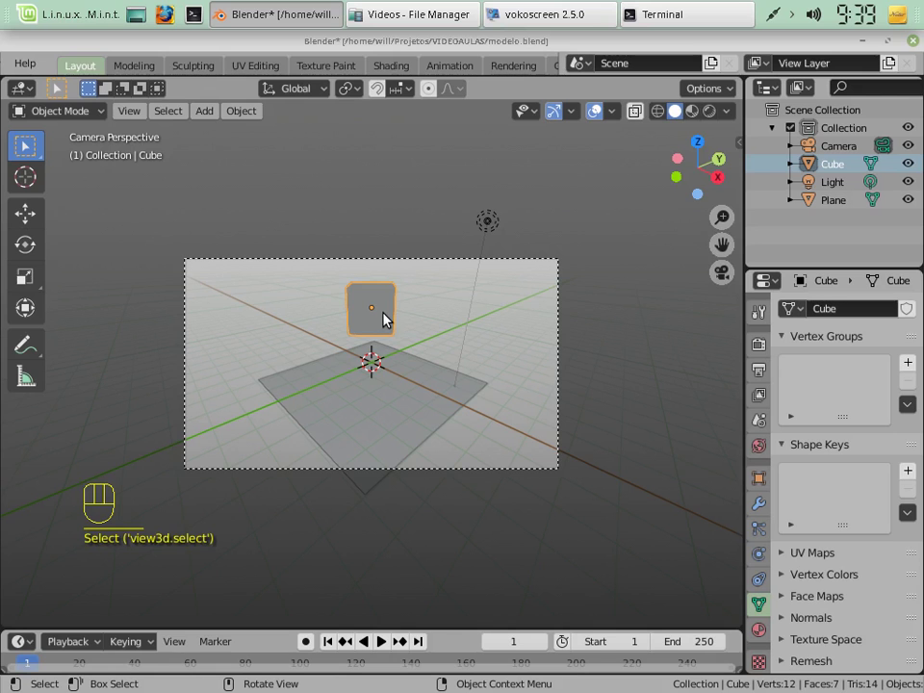
Raise the cube higher along Z and launch the scene in the Armory player.
key(g)
key(z)
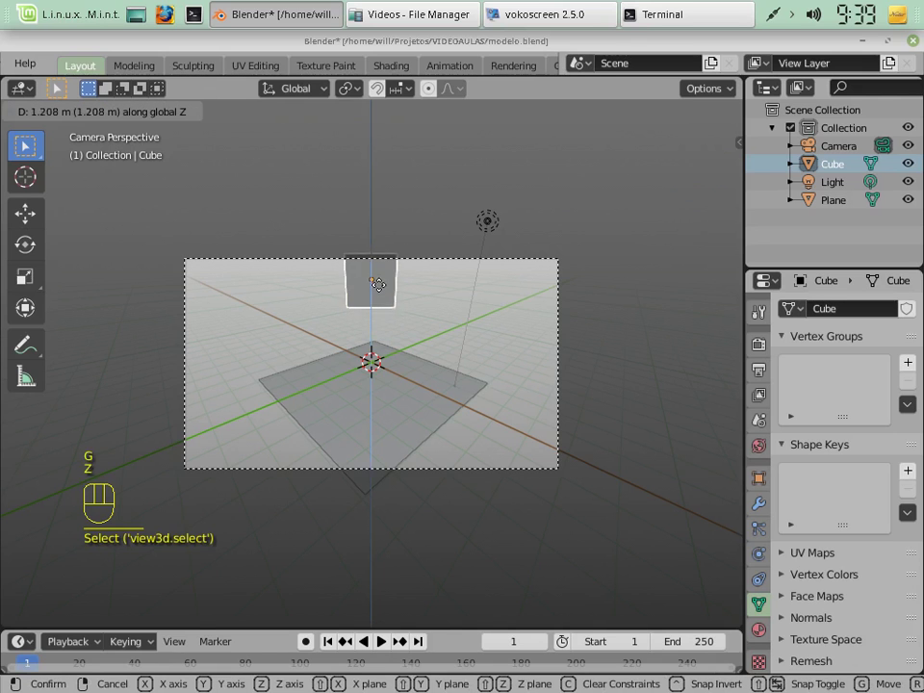
click(376, 257)
key(F5)
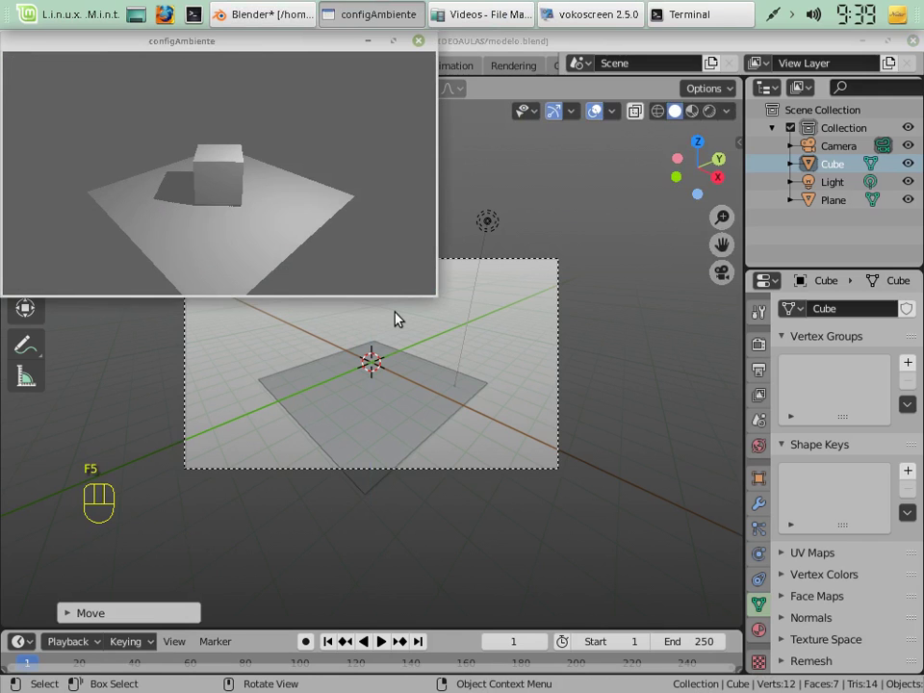
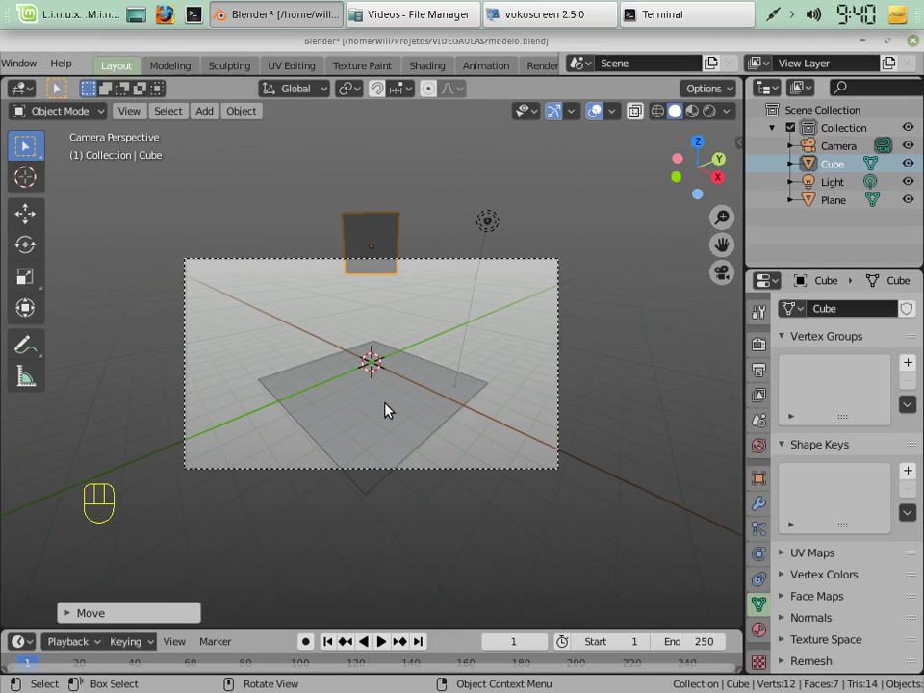
Confirm the plane's rigid body is non-dynamic, then select the cube to show its Active rigid body.
click(353, 396)
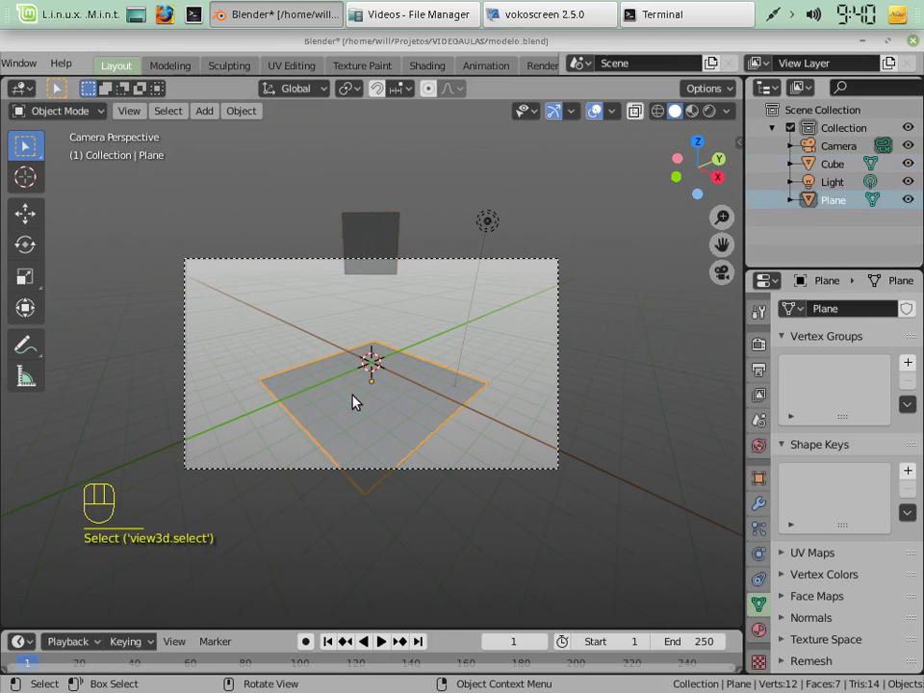
click(759, 642)
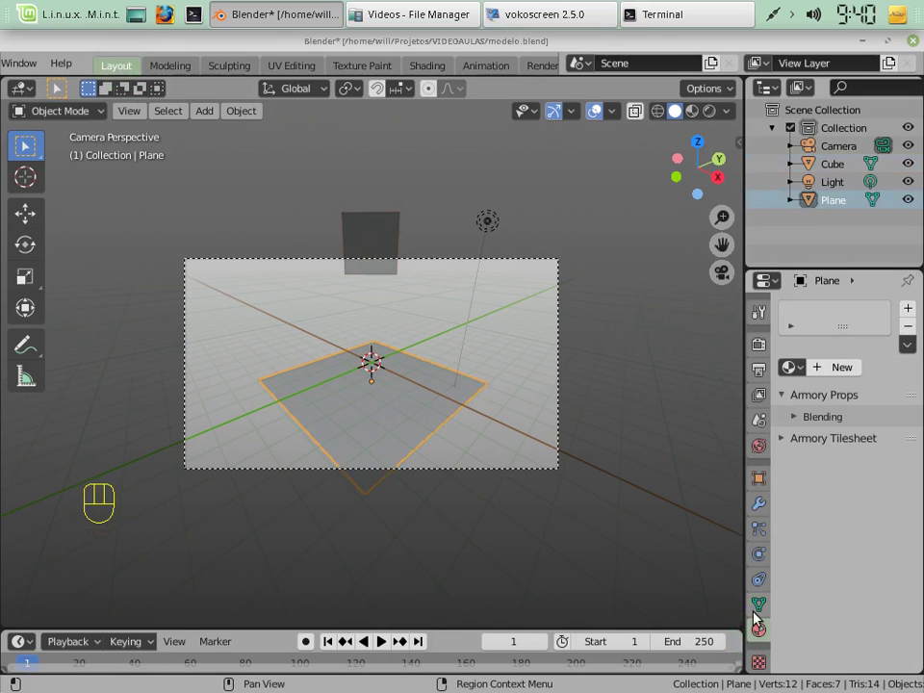
click(762, 585)
click(762, 569)
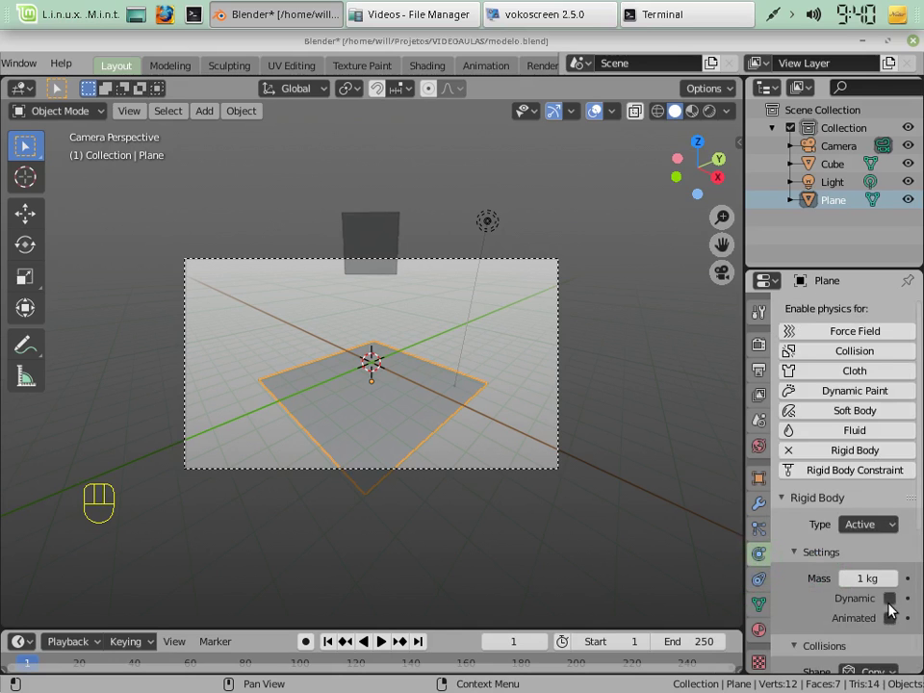
click(392, 265)
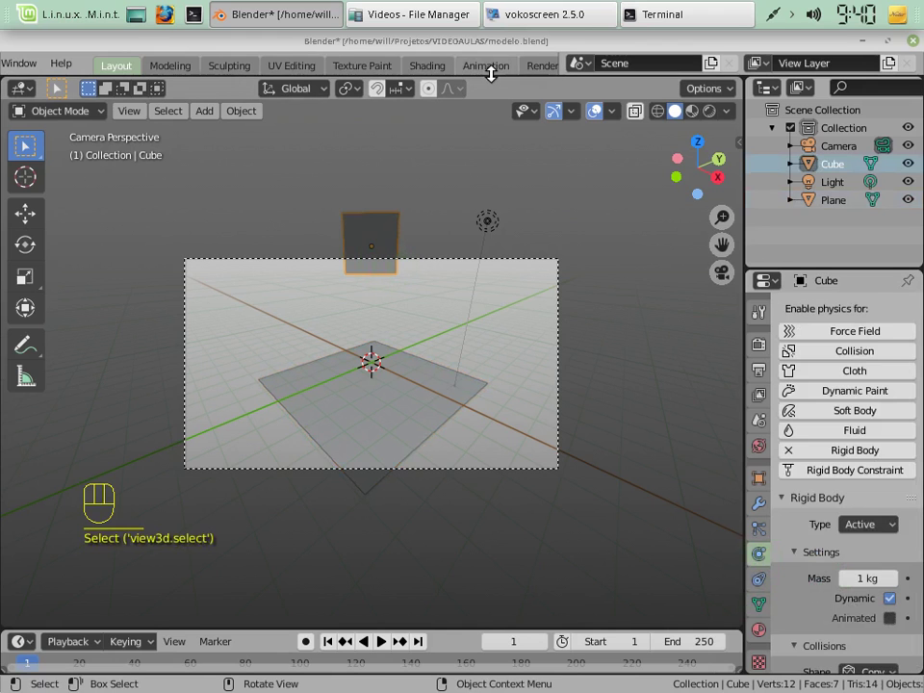